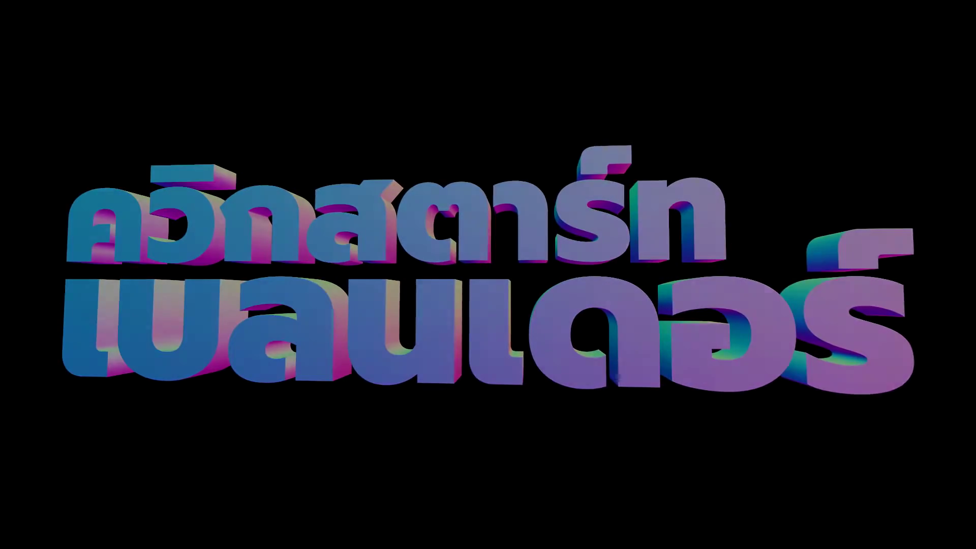
- Delete the default cube and add a new text object in its place
click(491, 307)
click(429, 278)
key(Delete)
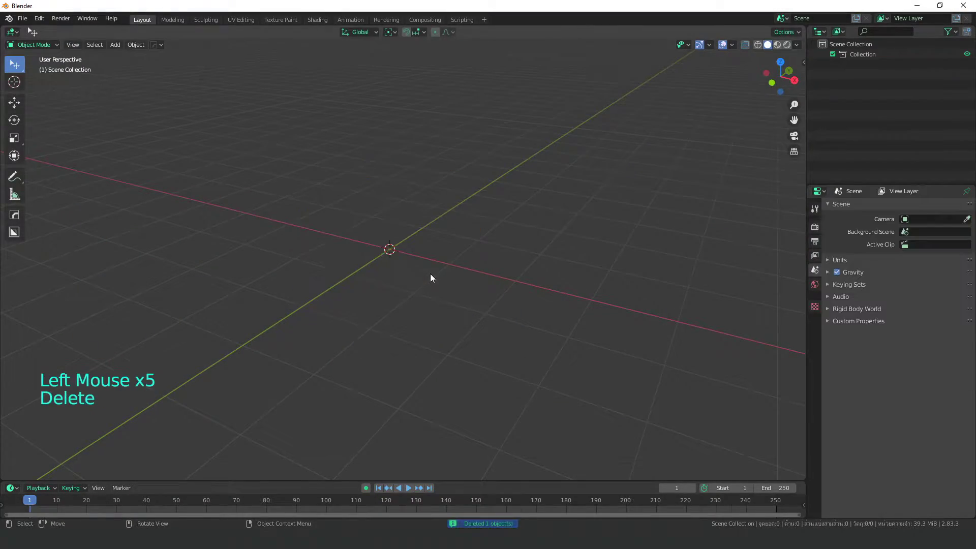
key(shift+a)
click(464, 281)
click(463, 281)
- In edit mode erase the default wording, typing and removing a few test letters
key(Tab)
key(BackSpace)
key(BackSpace)
key(BackSpace)
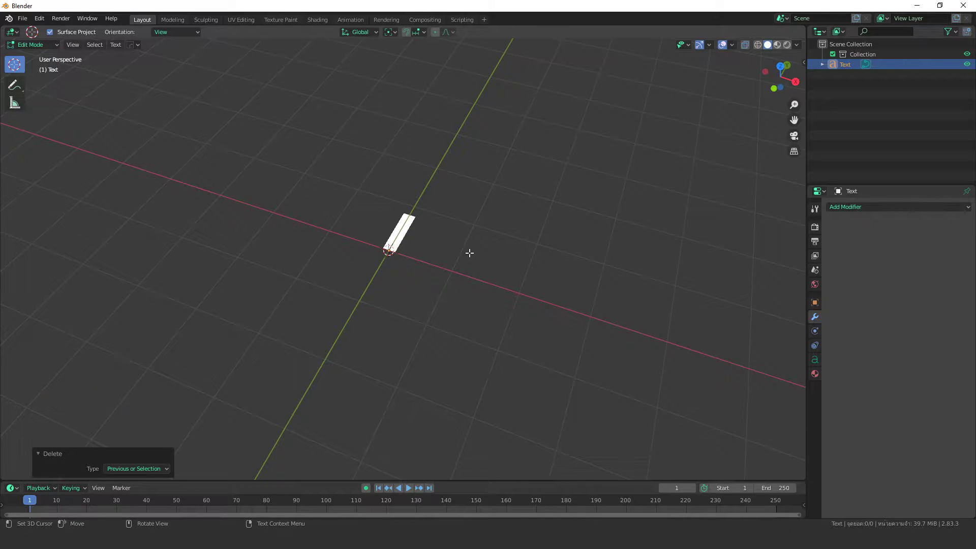
key(t)
key(t)
key(e)
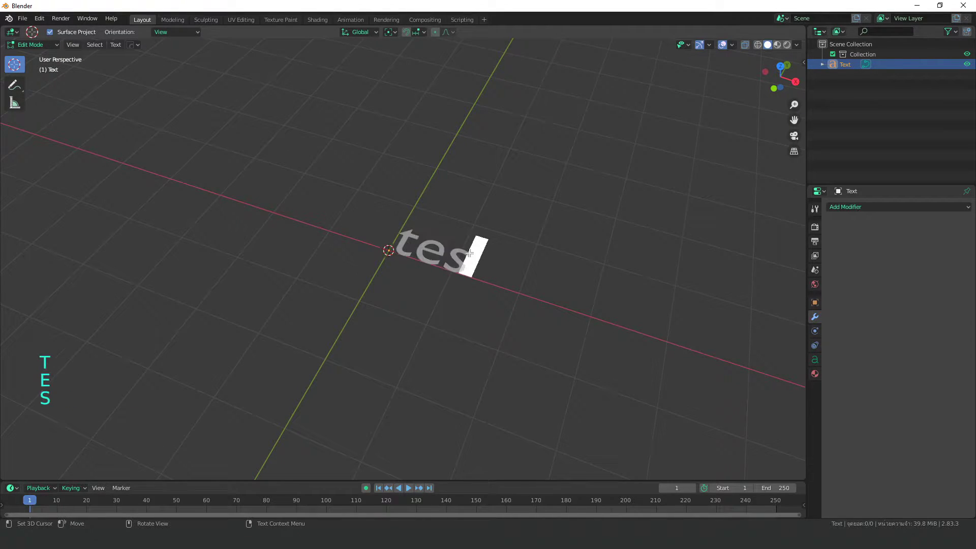
key(s)
key(t)
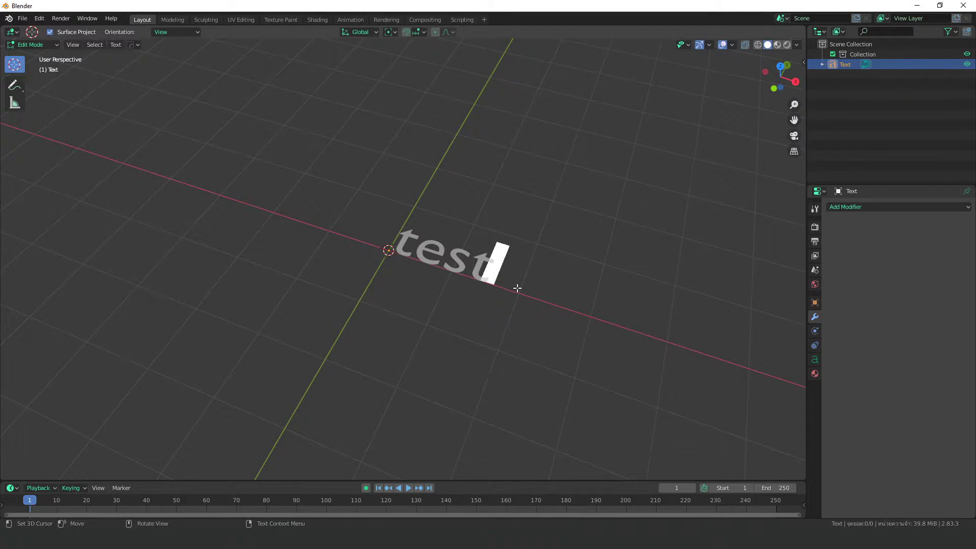
key(BackSpace)
key(BackSpace)
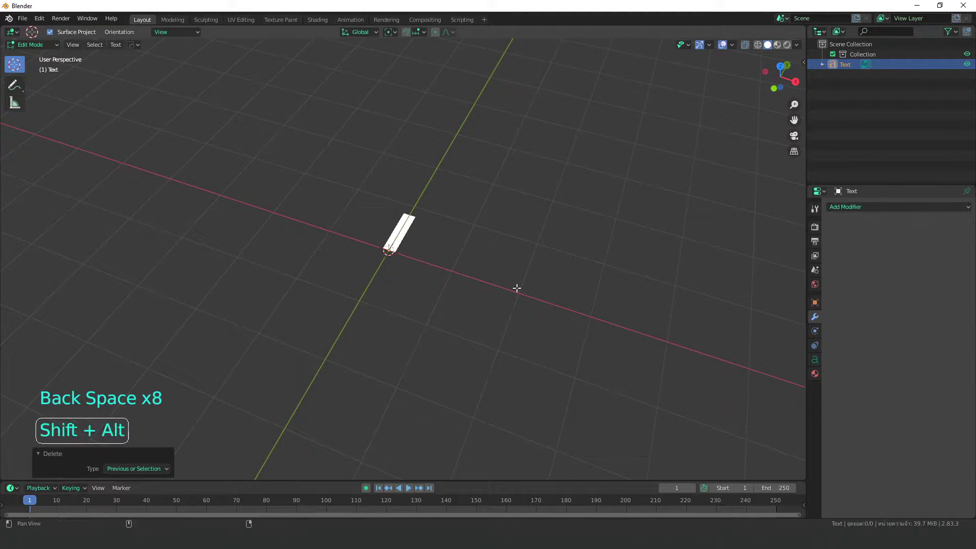
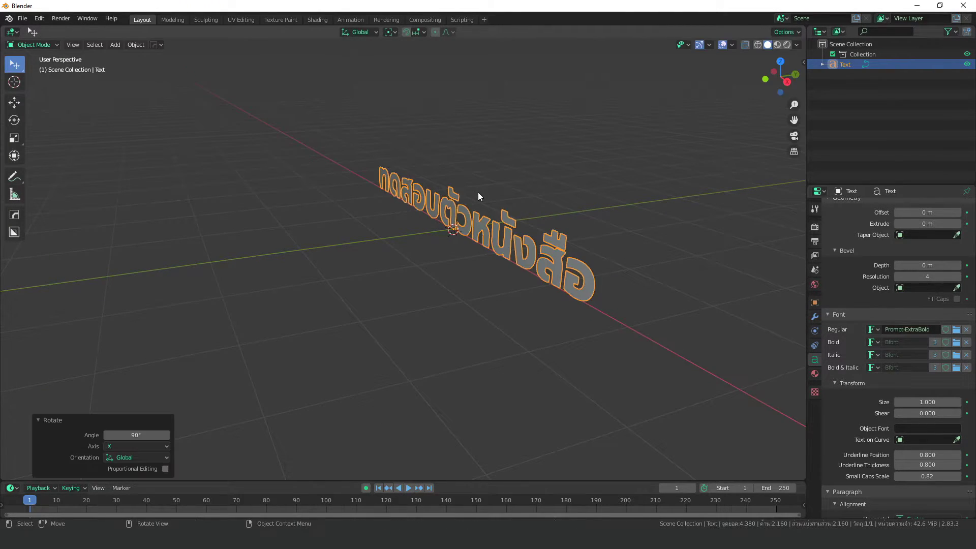
- Extrude the text 0.09 m with a 0.001 m bevel at resolution 8, orbiting to inspect the letters
scroll(down, 3)
middle_click(629, 326)
scroll(up, 3)
scroll(up, 3)
click(841, 303)
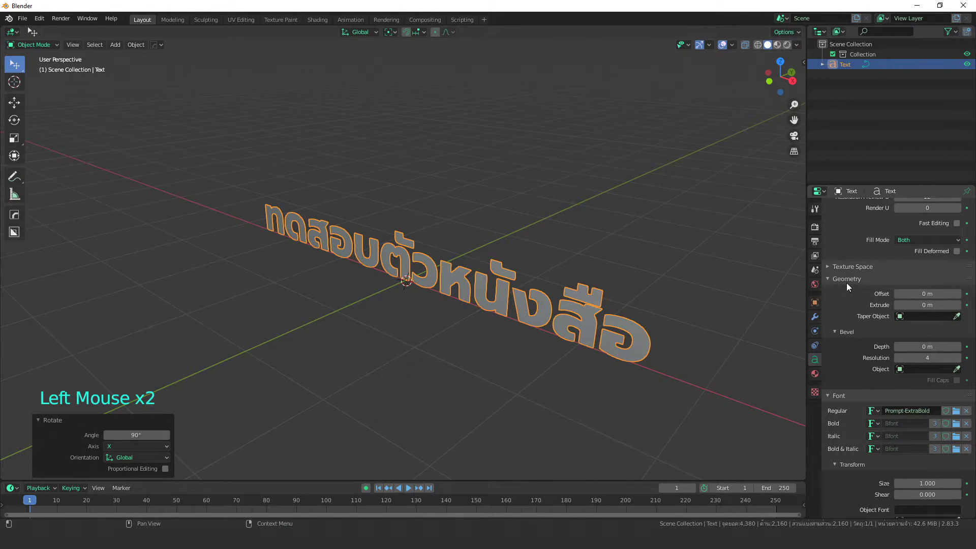
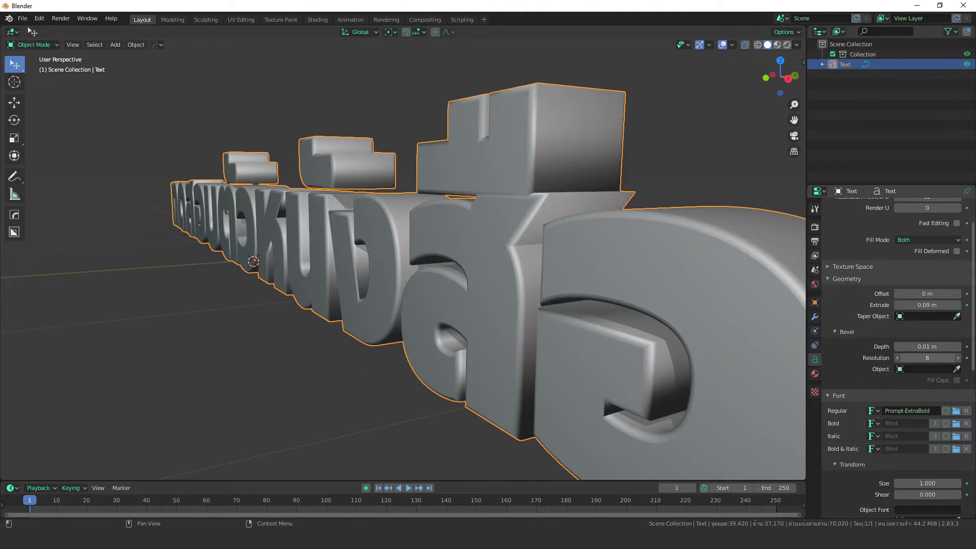
middle_click(427, 253)
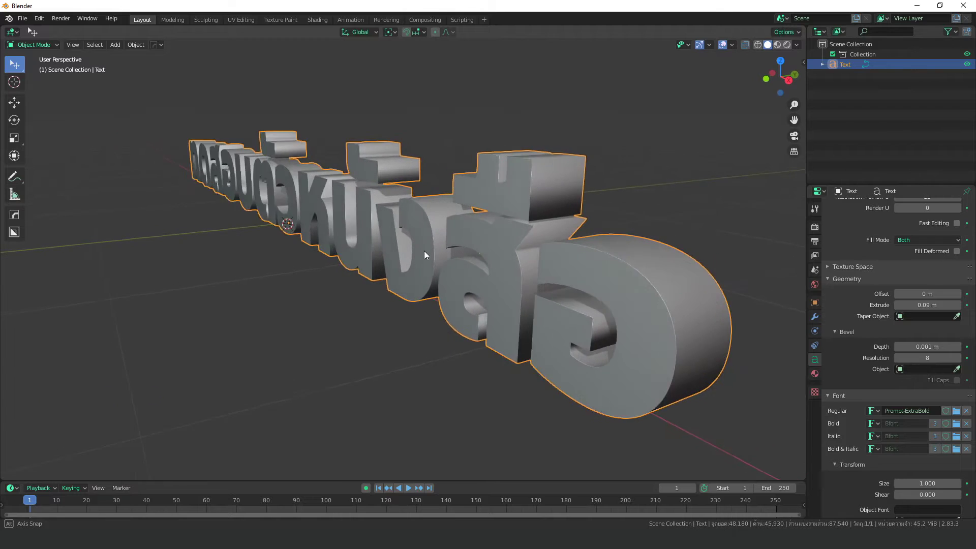